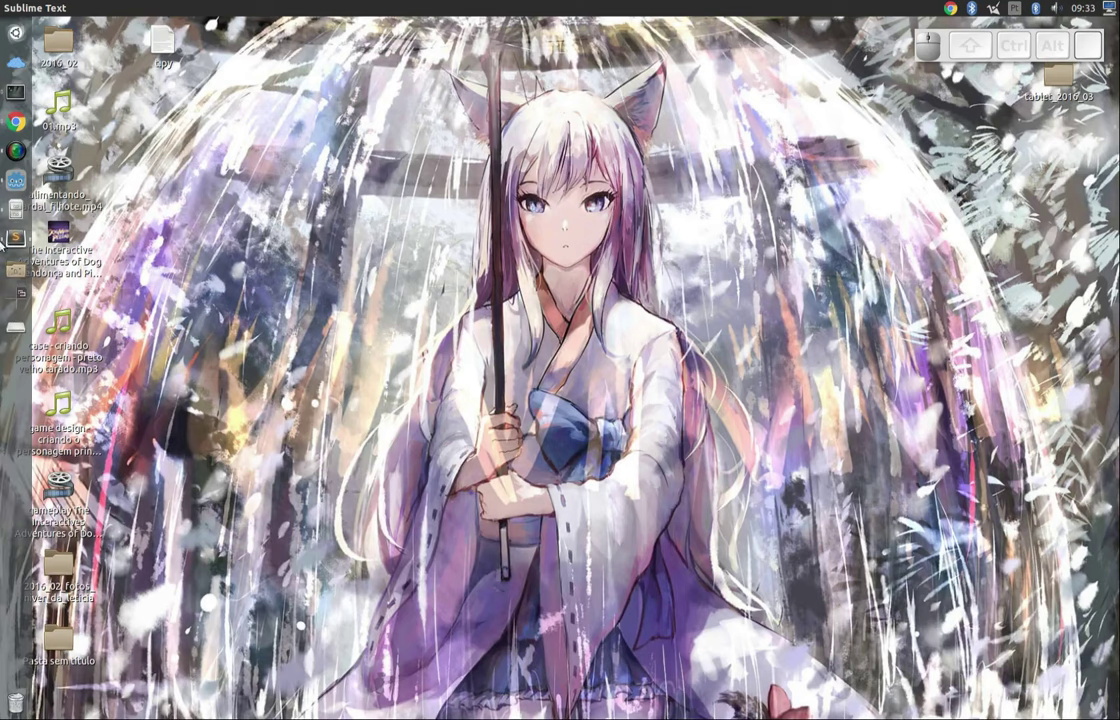
# Run the Wild Witch Project game from the Godot Project Manager
pyautogui.click(994, 269)
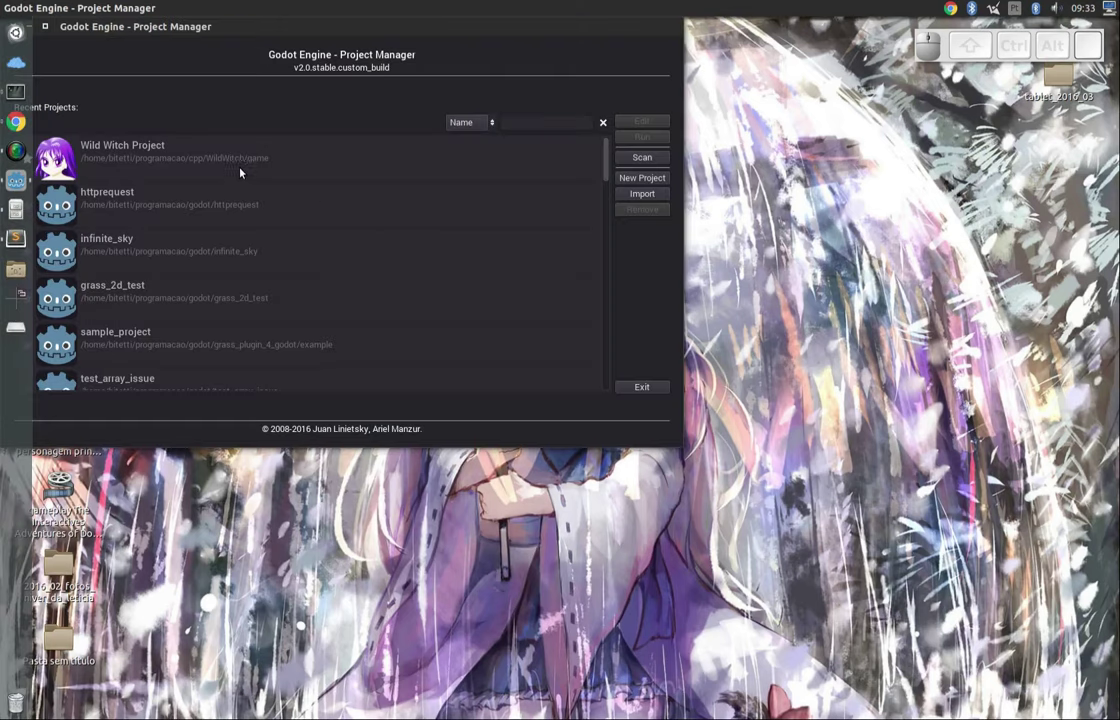
pyautogui.click(994, 269)
pyautogui.click(994, 269)
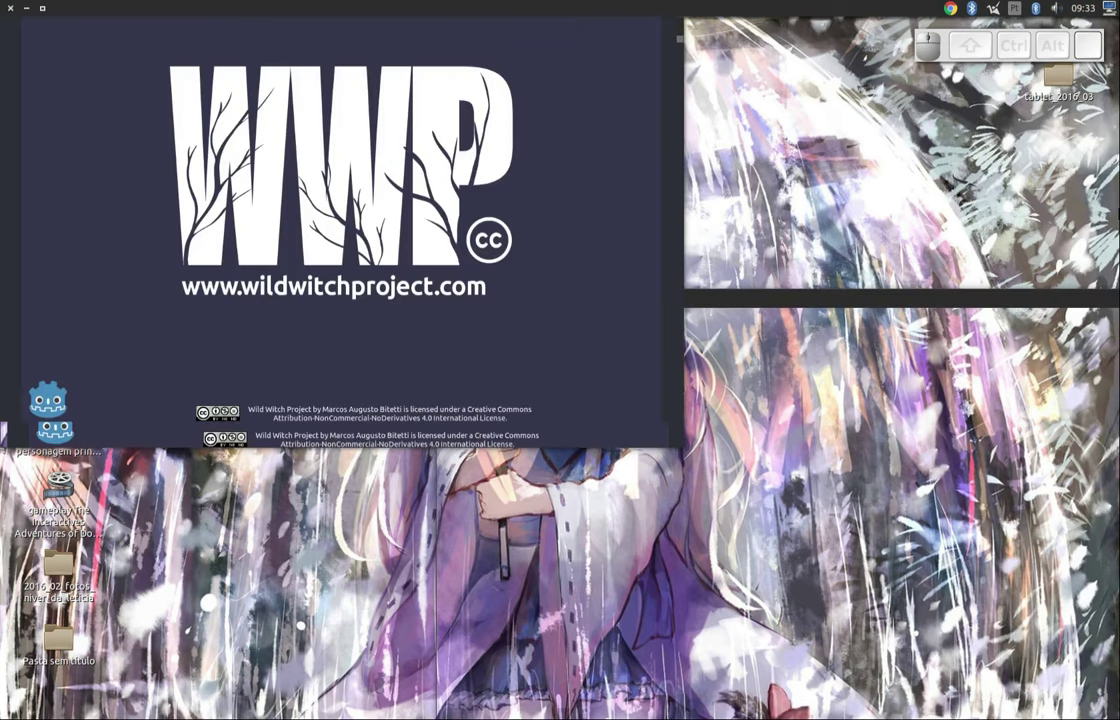
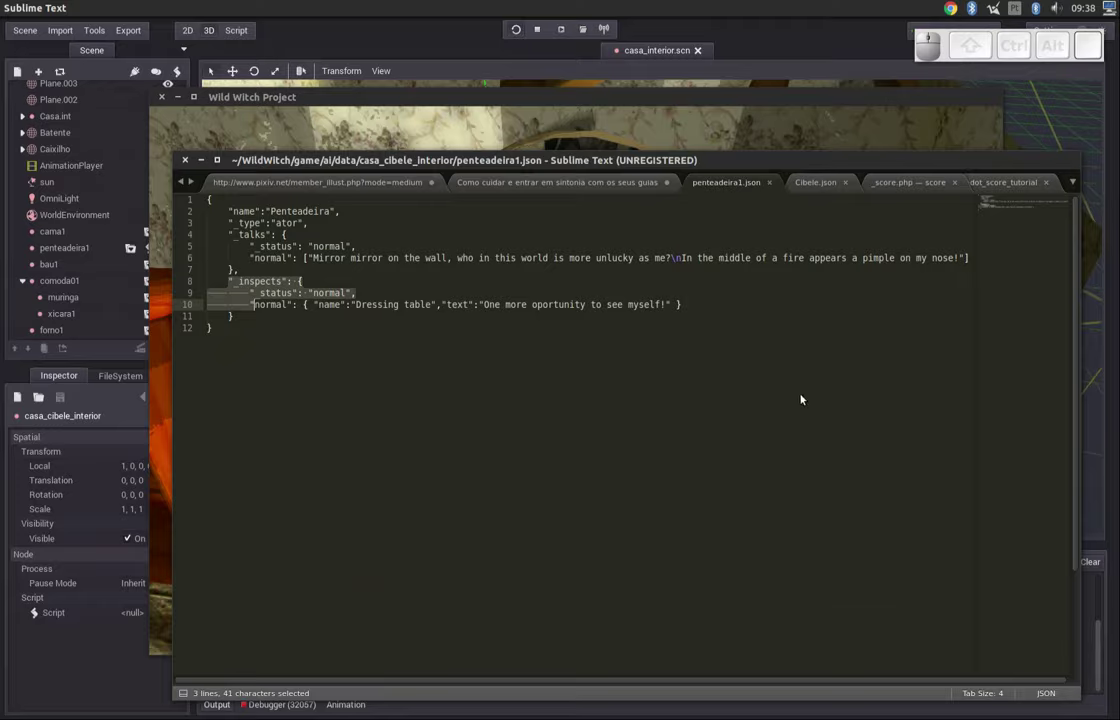
# Turn toward the dressing table and choose Inspect from its action menu
pyautogui.moveTo(467, 475); pyautogui.dragTo(555, 374)
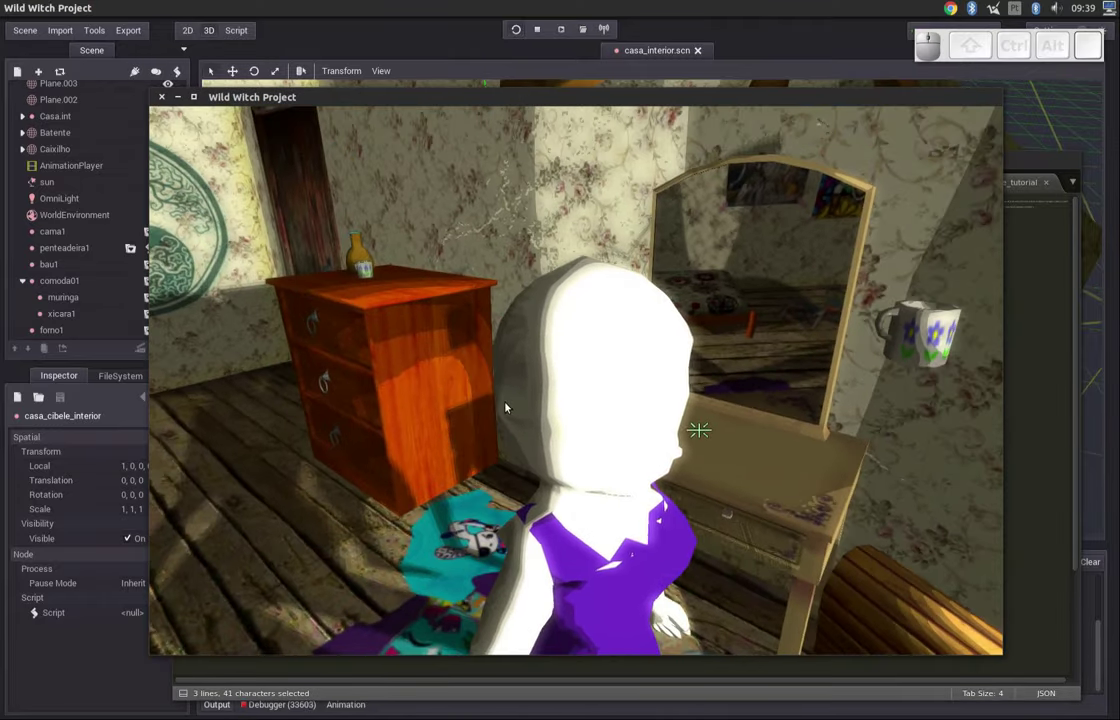
pyautogui.click(508, 406)
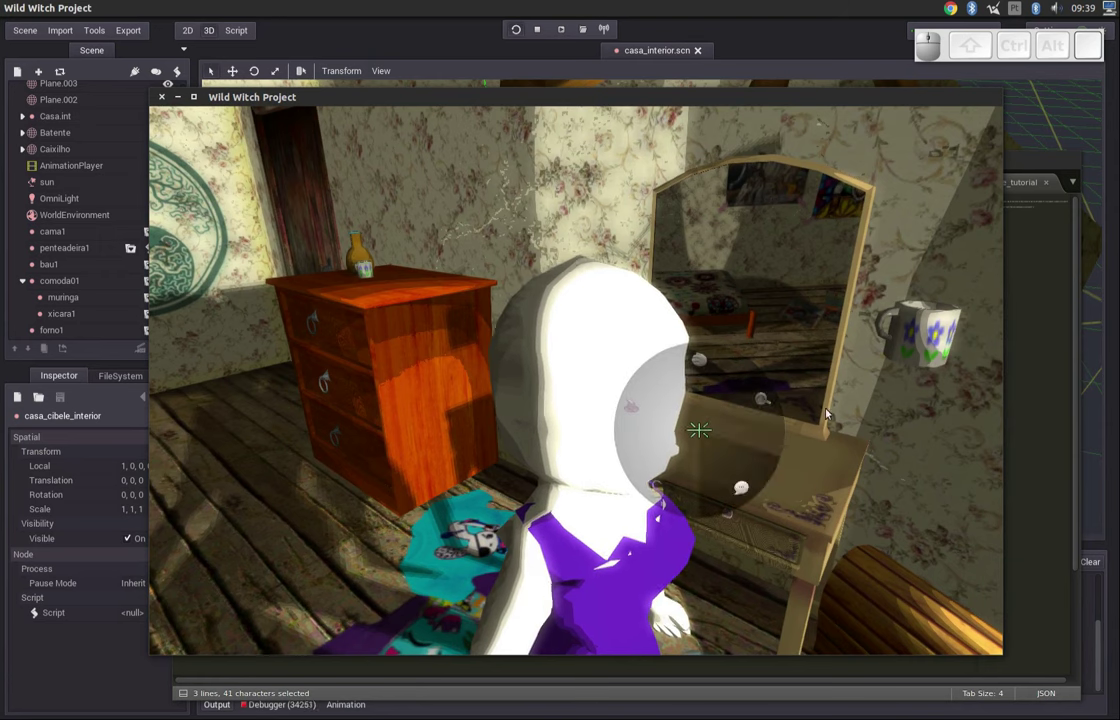
pyautogui.click(881, 357)
pyautogui.moveTo(651, 289); pyautogui.dragTo(566, 389)
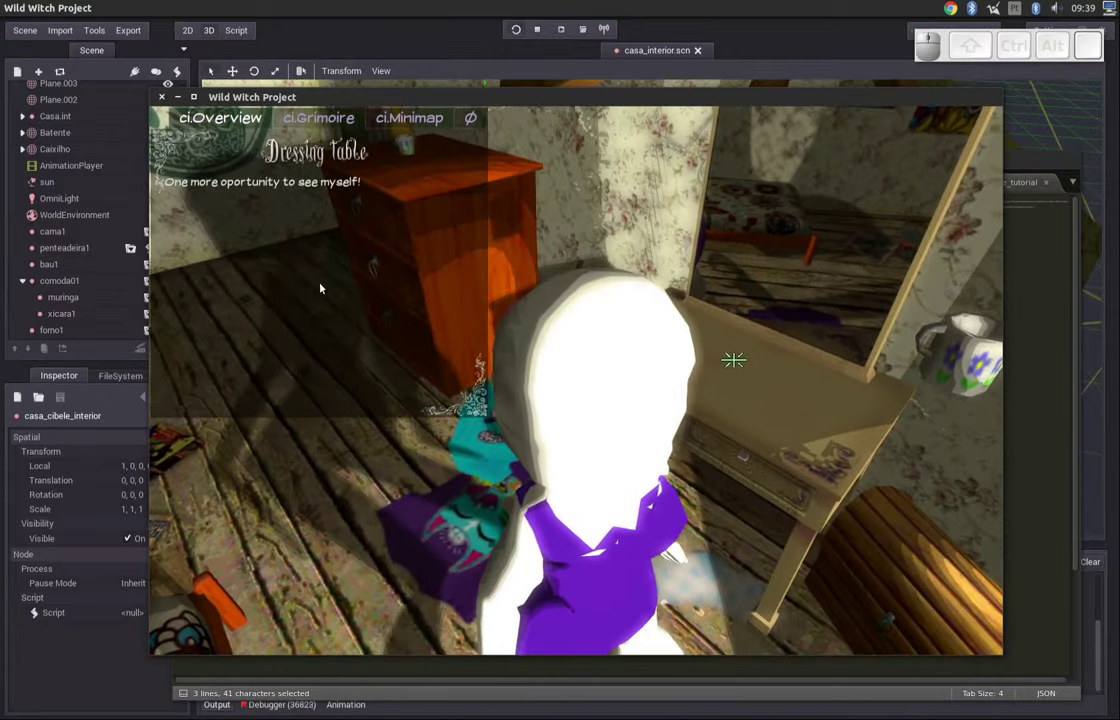
pyautogui.moveTo(582, 228); pyautogui.dragTo(457, 147)
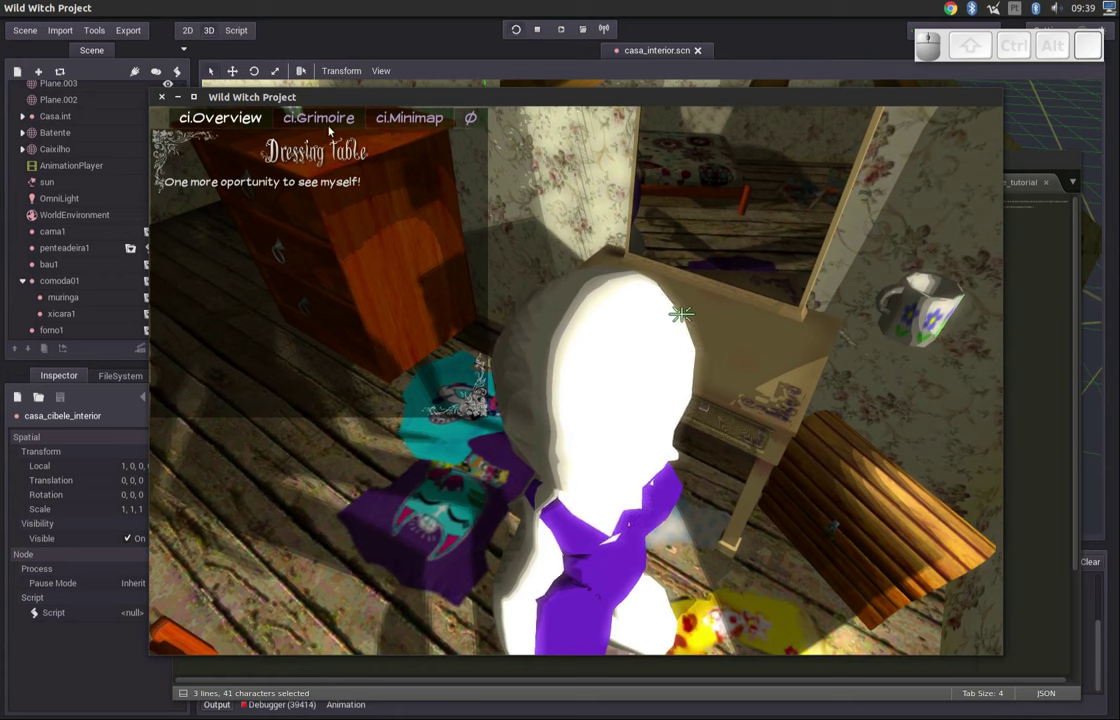
# Visit the Grimoire and Minimap panels, then return to the Overview with the Dressing table text
pyautogui.click(331, 129)
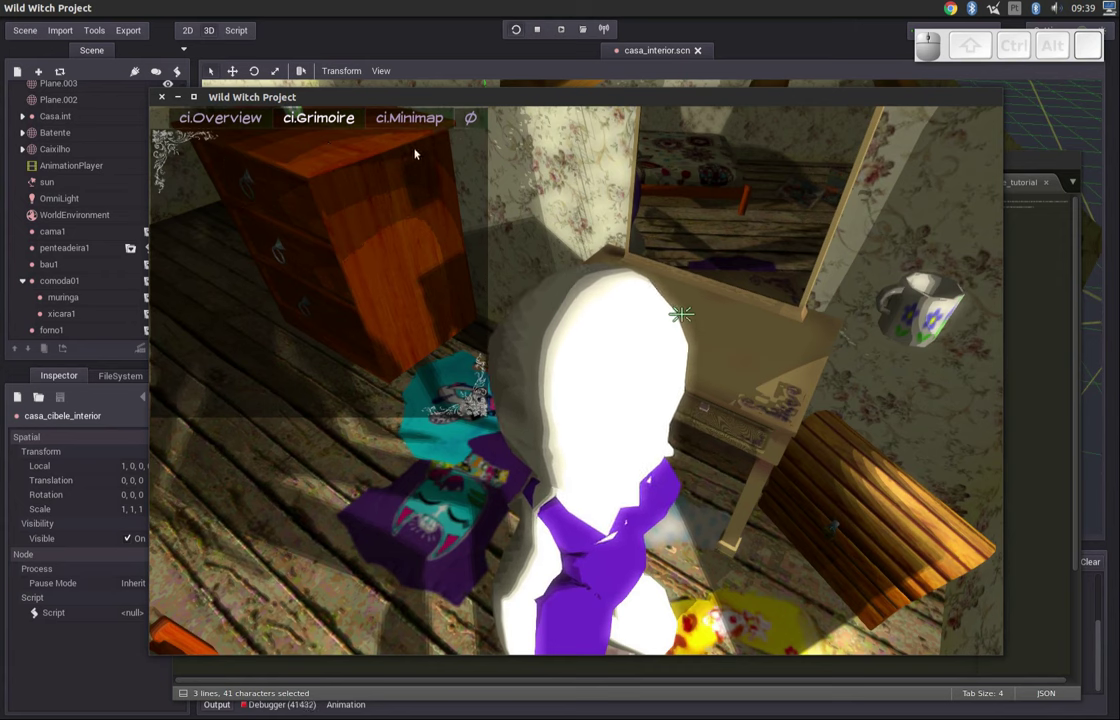
pyautogui.click(412, 126)
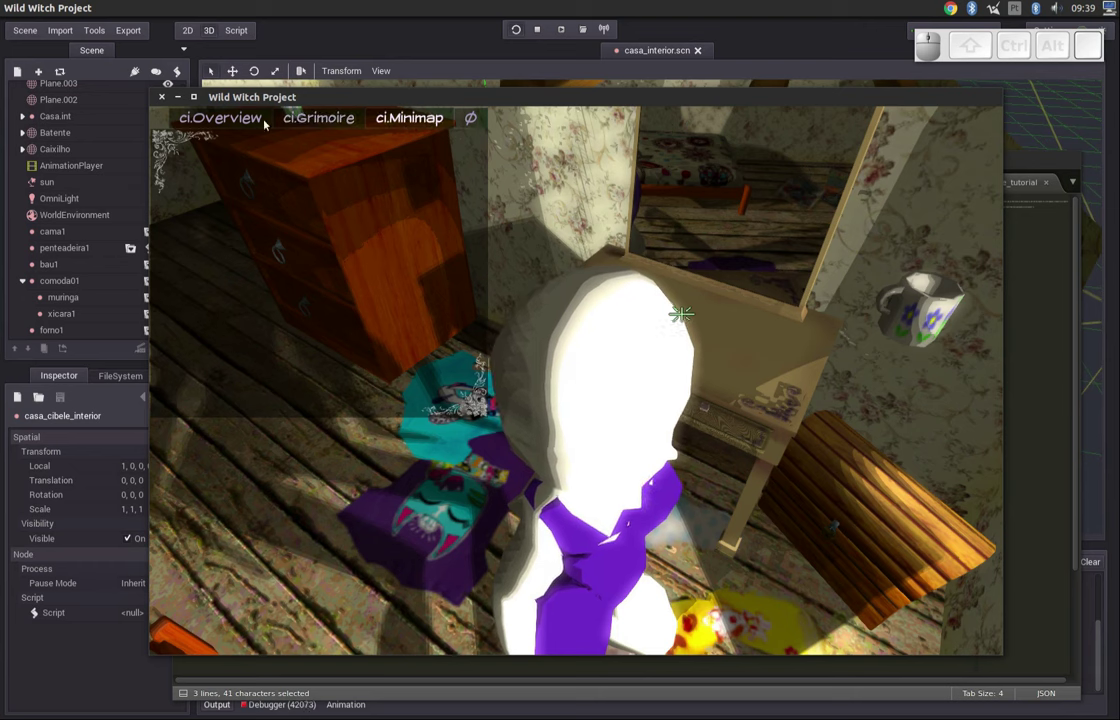
pyautogui.click(281, 122)
pyautogui.click(257, 122)
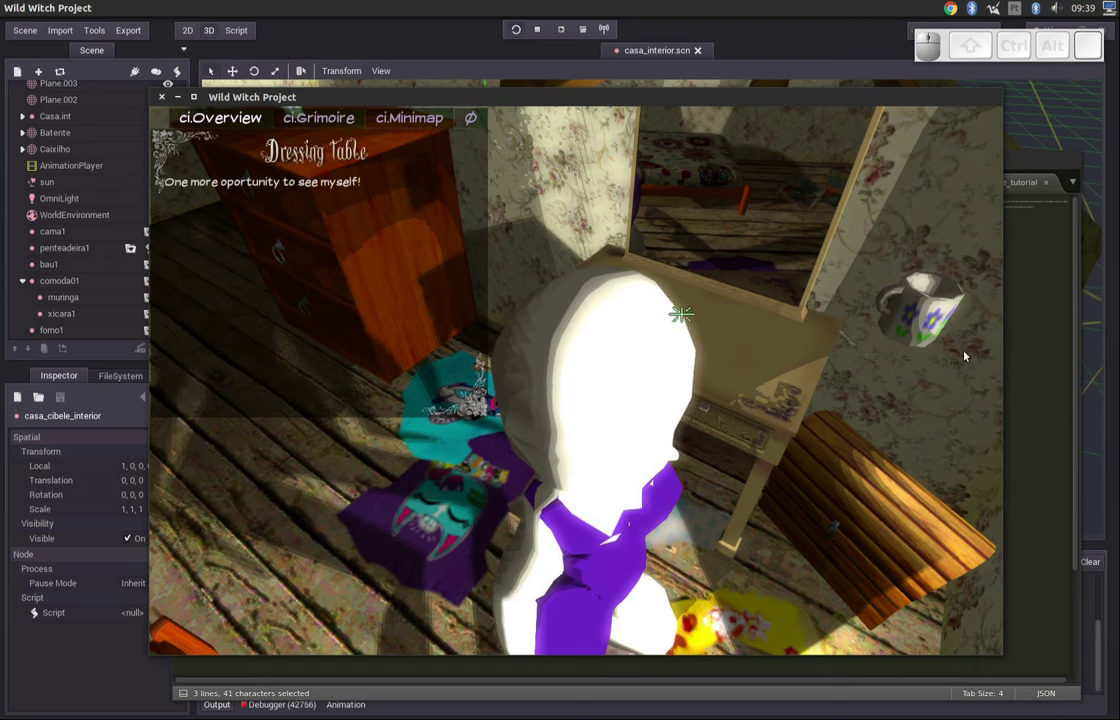
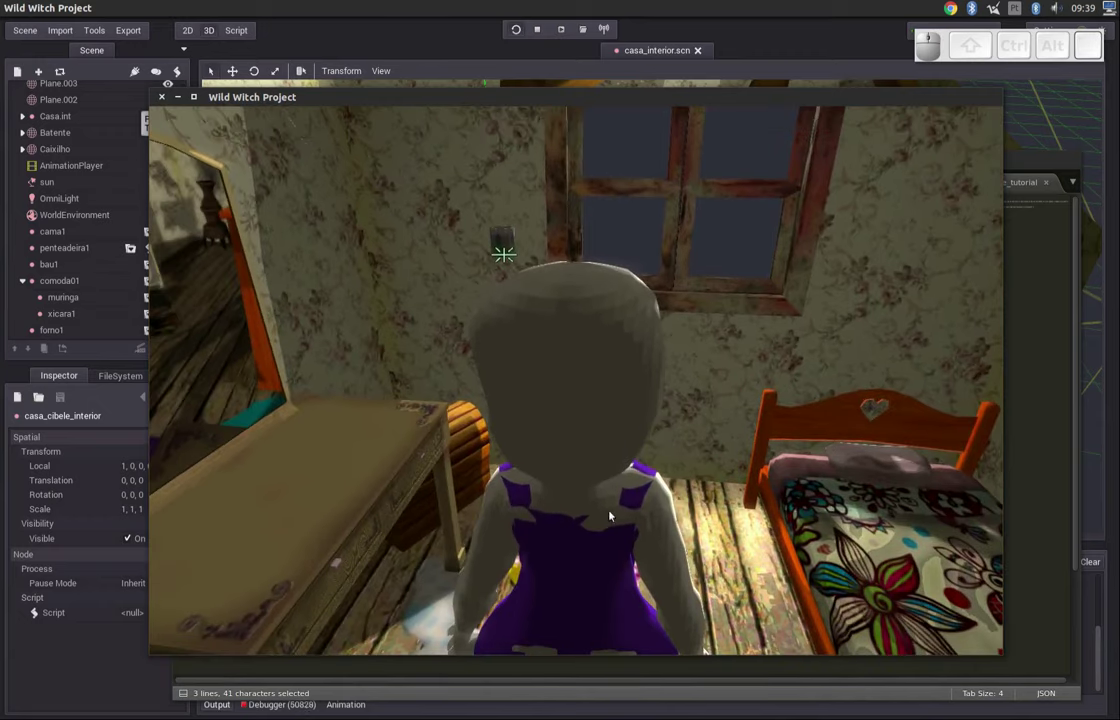
pyautogui.moveTo(776, 508); pyautogui.dragTo(493, 490)
pyautogui.moveTo(696, 466); pyautogui.dragTo(419, 460)
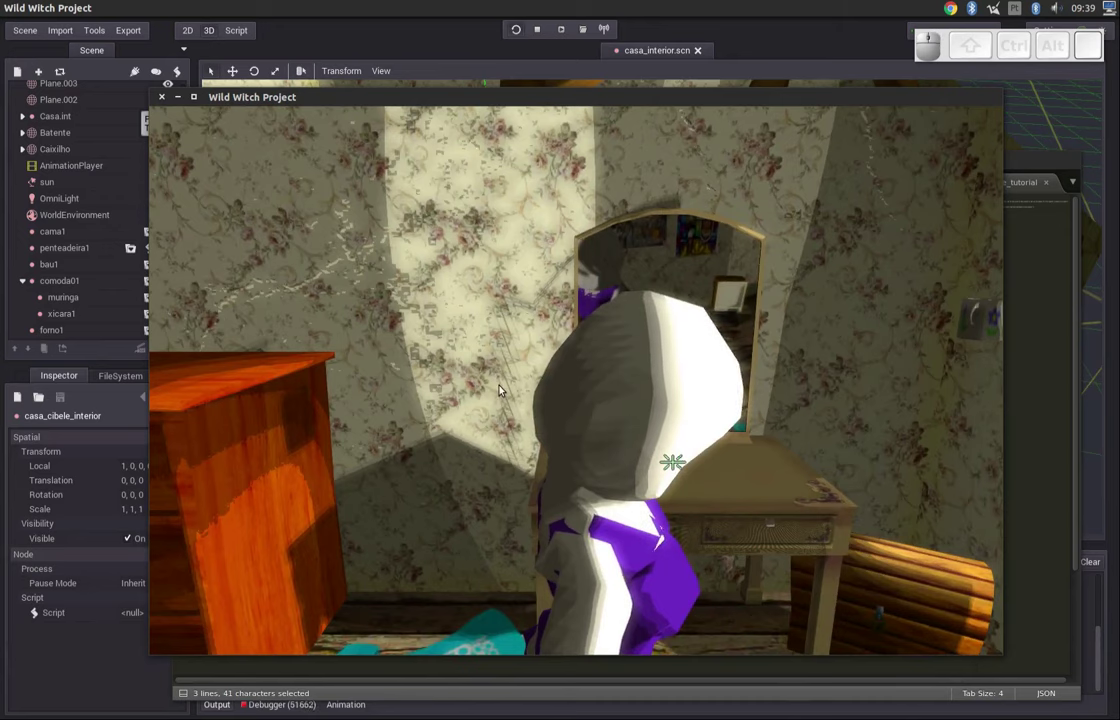
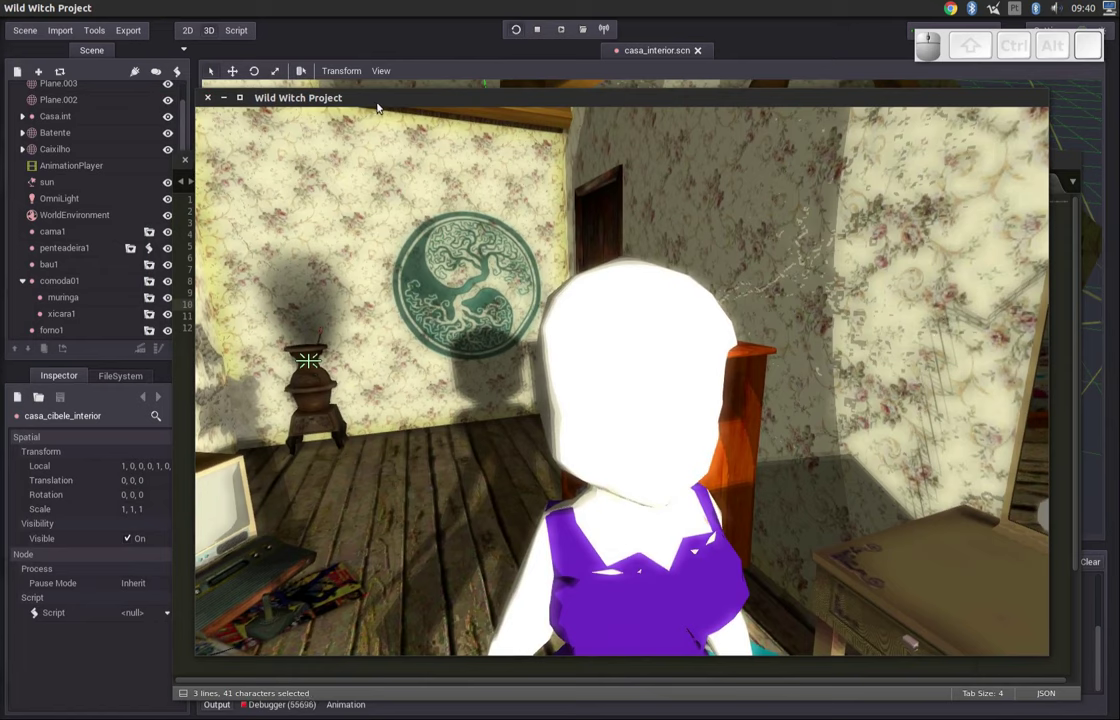
# Close the running game and switch the editor to the Script workspace
pyautogui.click(213, 102)
pyautogui.click(359, 41)
pyautogui.click(241, 36)
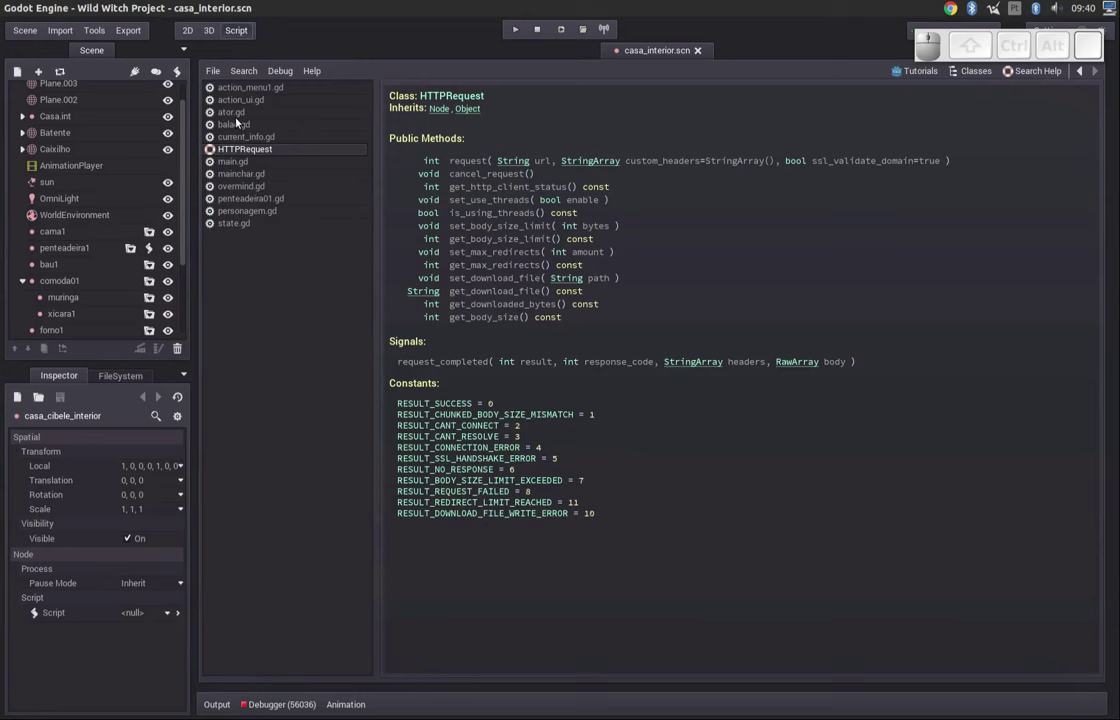
# Browse ator.gd and personagem.gd, then show the casa_interior room scene in 3D
pyautogui.click(240, 116)
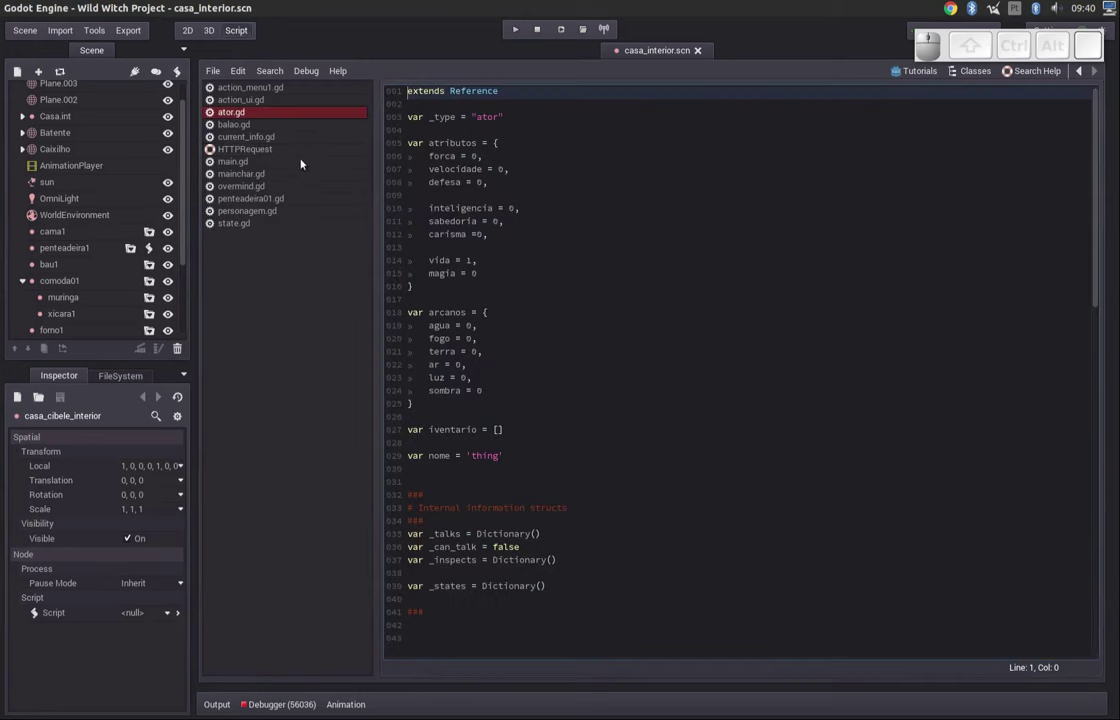
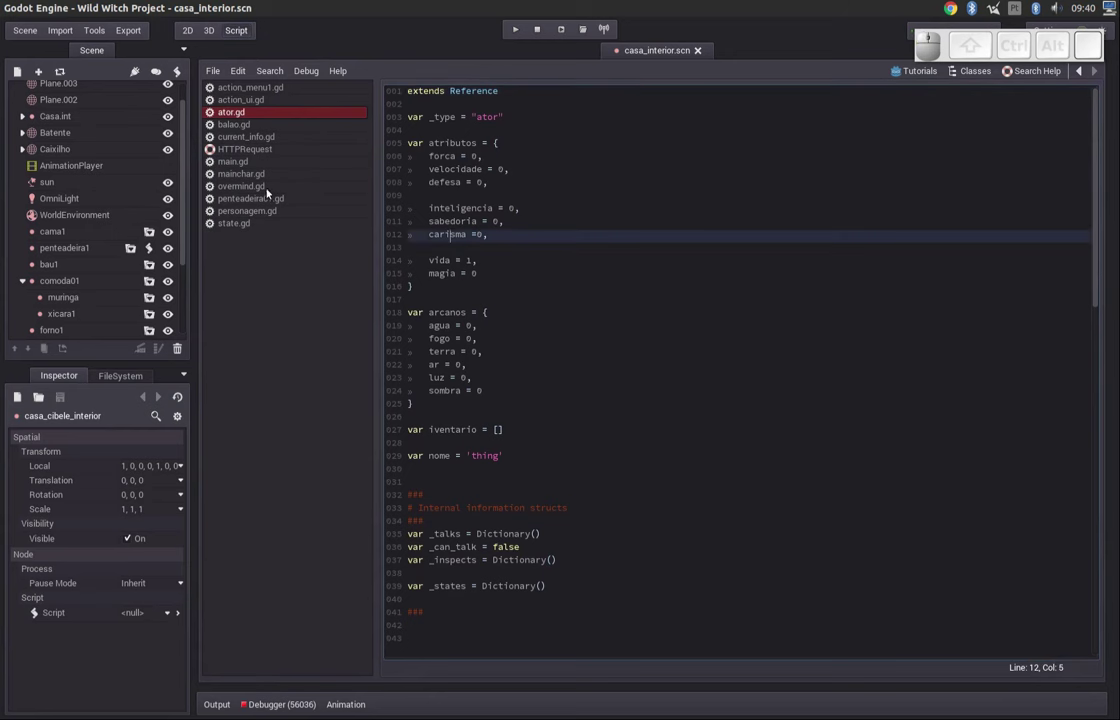
pyautogui.click(269, 217)
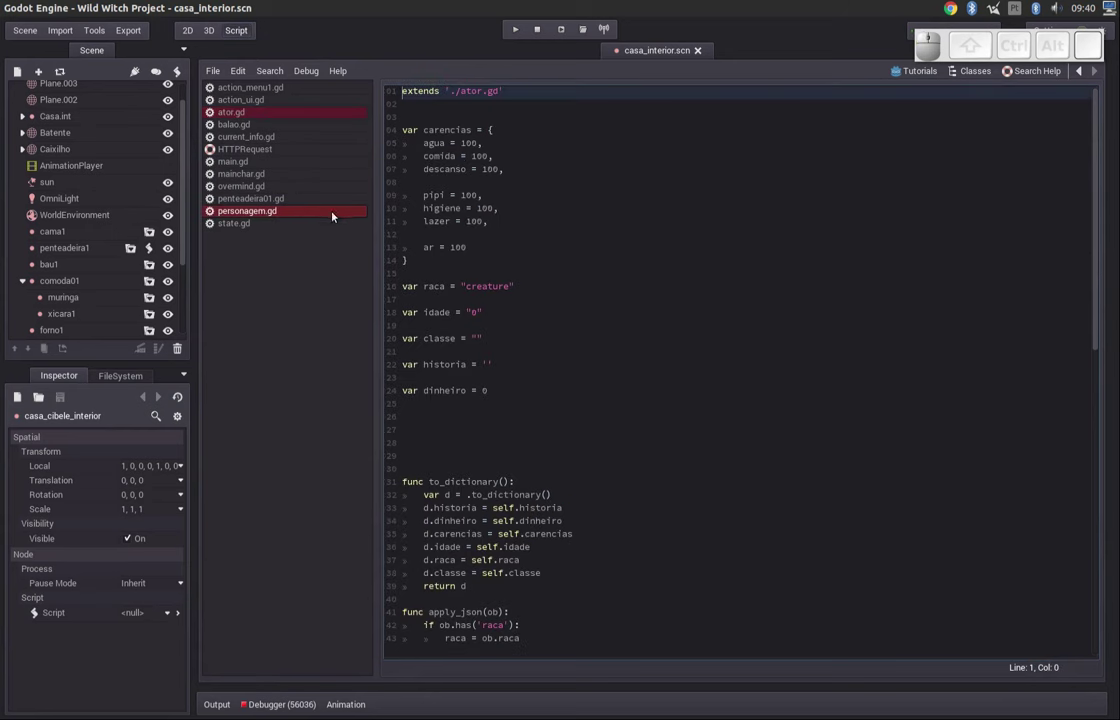
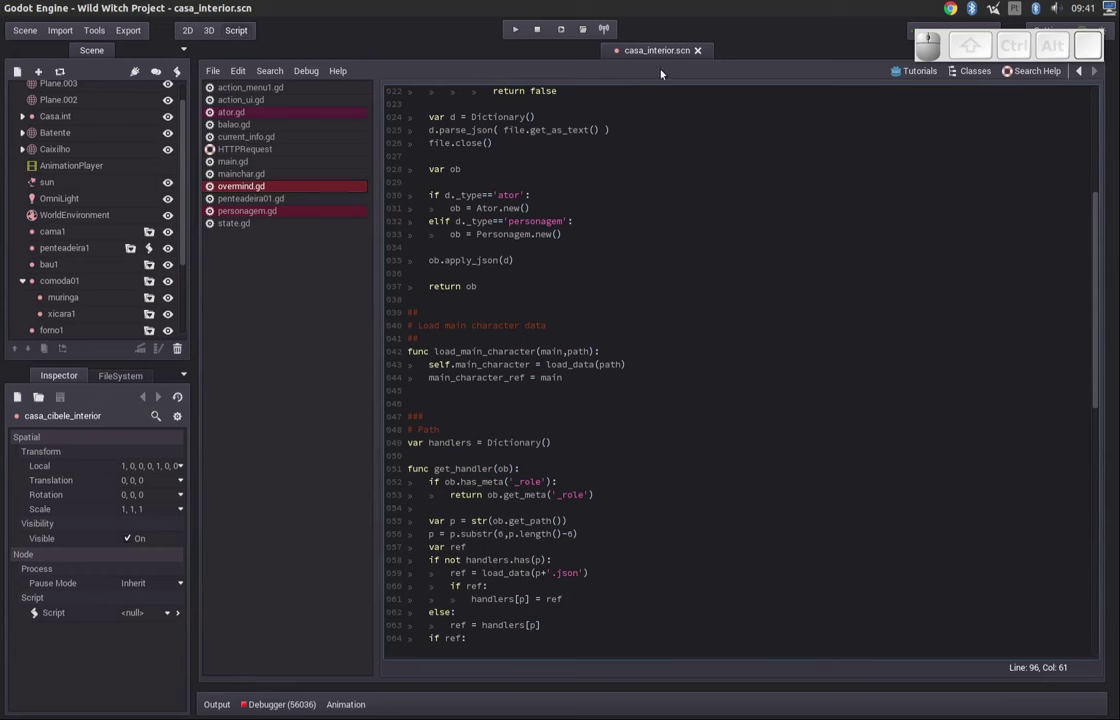
pyautogui.click(219, 33)
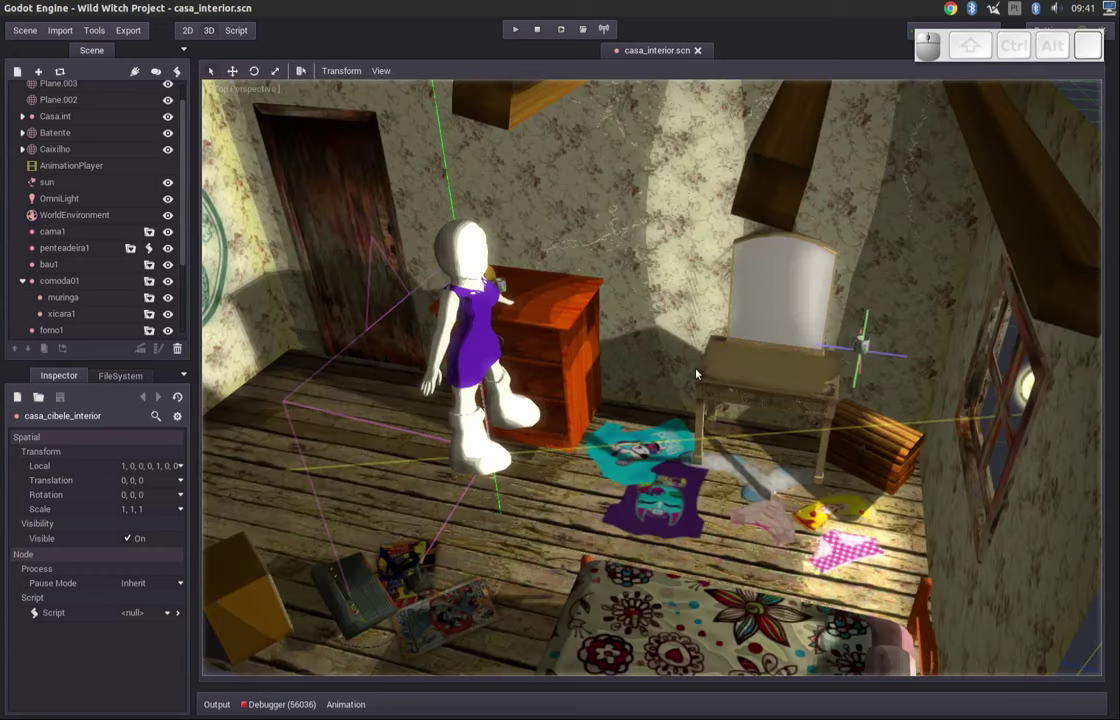